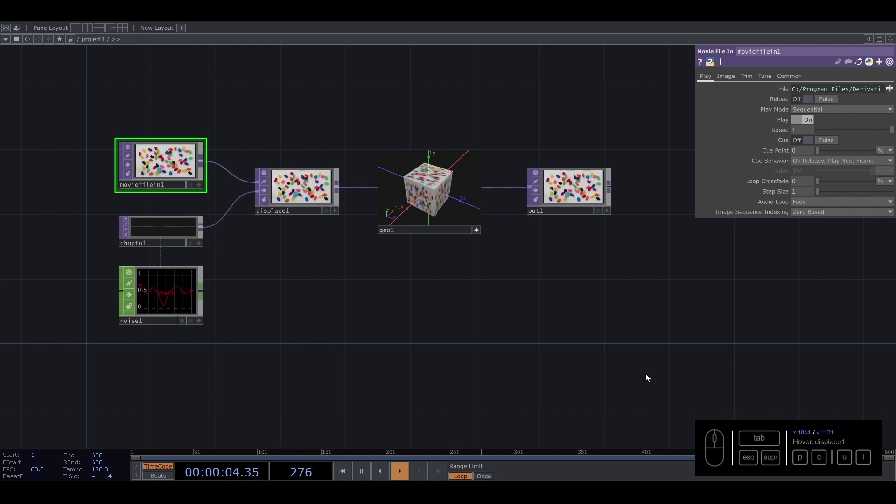
Pan the network to recenter the nodes after dropping in Glow, Grain and colour_lovers_picker.
{"action": "left_click_drag", "start_coordinate": [398, 350], "coordinate": [416, 344]}
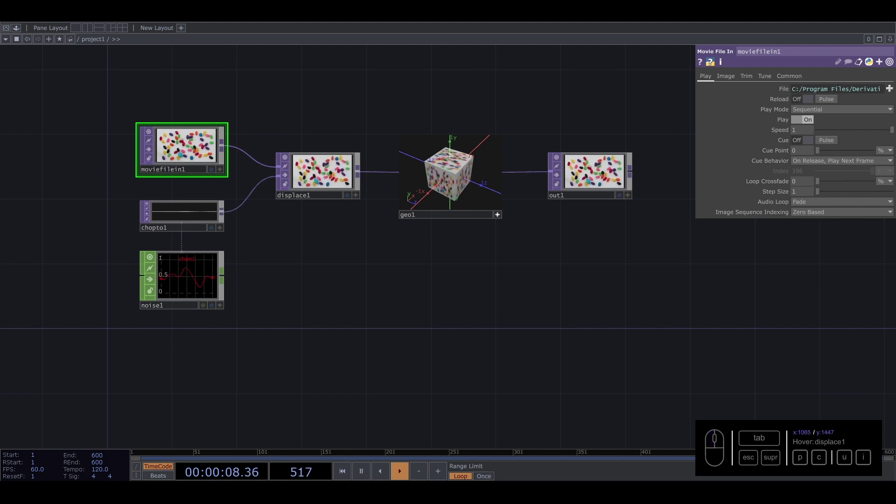
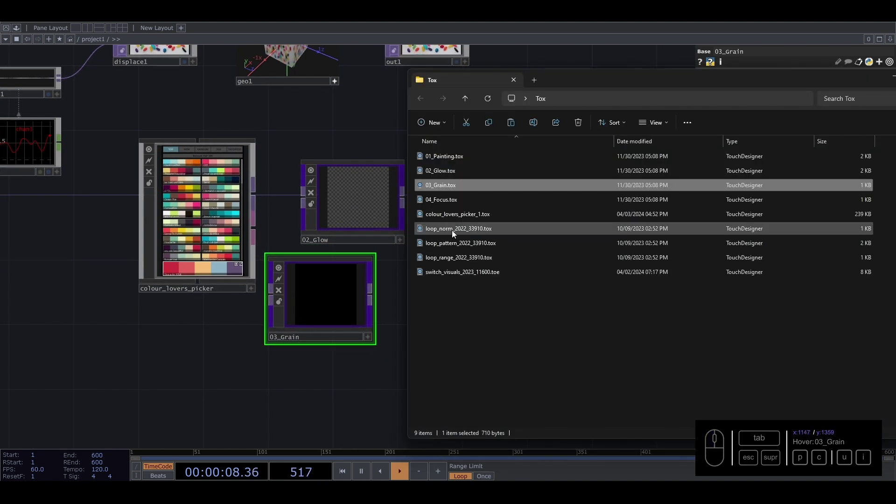
Drop loop_norm_2022_33910.tox into the network as a loop_norm1 component.
{"action": "left_click_drag", "start_coordinate": [216, 376], "coordinate": [395, 259]}
{"action": "left_click", "coordinate": [394, 237]}
{"action": "left_click", "coordinate": [377, 323]}
{"action": "left_click", "coordinate": [272, 168]}
Show the Palette Browser and bring up the folder options for My Components.
{"action": "left_click_drag", "start_coordinate": [5, 118], "coordinate": [24, 30]}
{"action": "left_click_drag", "start_coordinate": [20, 29], "coordinate": [65, 158]}
{"action": "left_click_drag", "start_coordinate": [66, 160], "coordinate": [44, 183]}
{"action": "left_click", "coordinate": [44, 184]}
{"action": "left_click", "coordinate": [47, 179]}
{"action": "right_click", "coordinate": [47, 179]}
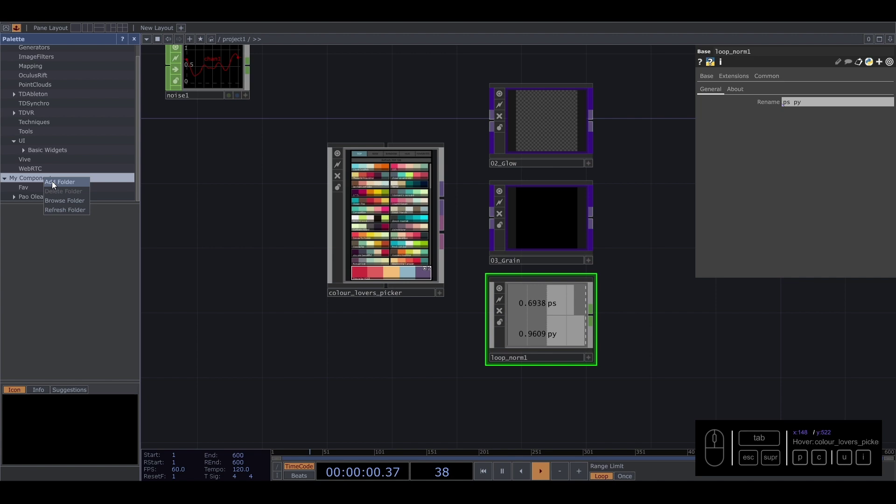
Add a new palette folder under My Components named Effects.
{"action": "left_click", "coordinate": [55, 184]}
{"action": "left_click", "coordinate": [99, 188]}
{"action": "left_click", "coordinate": [397, 223]}
{"action": "left_click", "coordinate": [405, 242]}
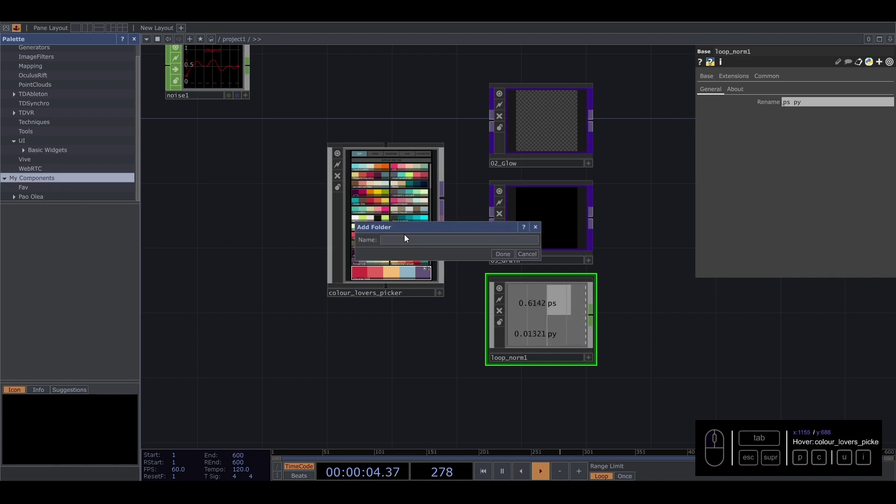
{"action": "key", "text": "c"}
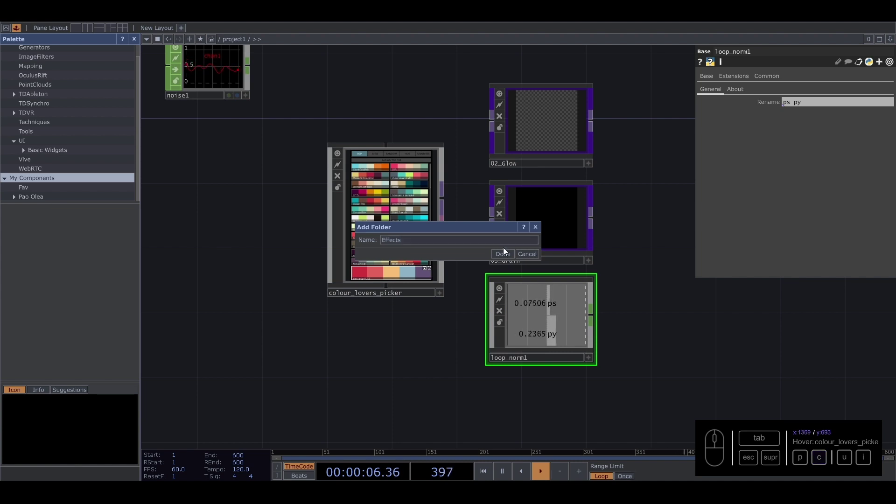
{"action": "left_click", "coordinate": [514, 257]}
Fill the Effects folder with 02_Glow, 03_Grain and colour_lovers_picker.
{"action": "left_click", "coordinate": [48, 182]}
{"action": "left_click_drag", "start_coordinate": [539, 125], "coordinate": [100, 189]}
{"action": "left_click", "coordinate": [543, 218]}
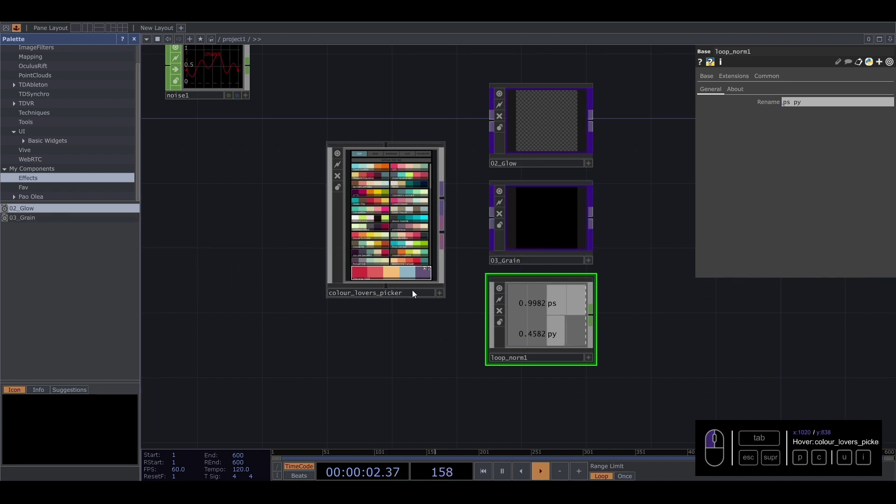
{"action": "left_click_drag", "start_coordinate": [397, 213], "coordinate": [58, 265]}
{"action": "left_click", "coordinate": [58, 265]}
Add a second palette folder under My Components named Data.
{"action": "right_click", "coordinate": [45, 170]}
{"action": "left_click", "coordinate": [55, 175]}
{"action": "left_click", "coordinate": [404, 239]}
{"action": "left_click", "coordinate": [407, 238]}
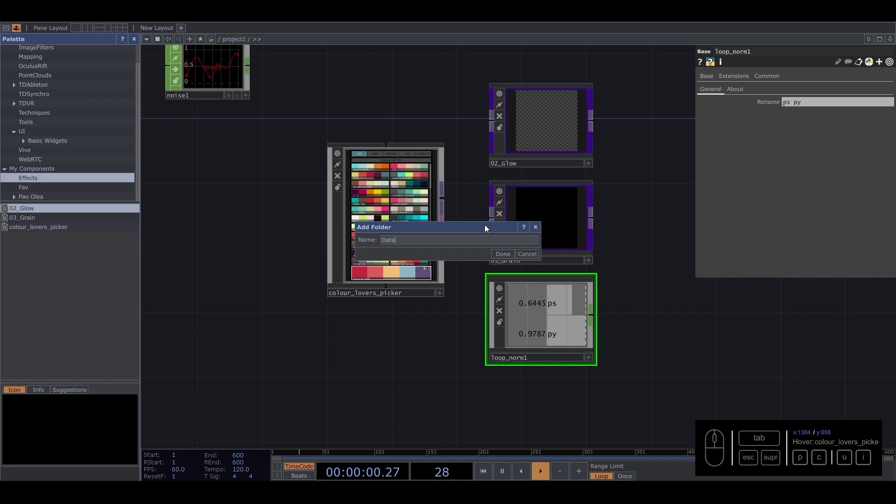
{"action": "left_click", "coordinate": [506, 257]}
Put loop_norm1 into the Data folder, then delete the four imported components from the network.
{"action": "left_click", "coordinate": [39, 173]}
{"action": "left_click", "coordinate": [508, 307]}
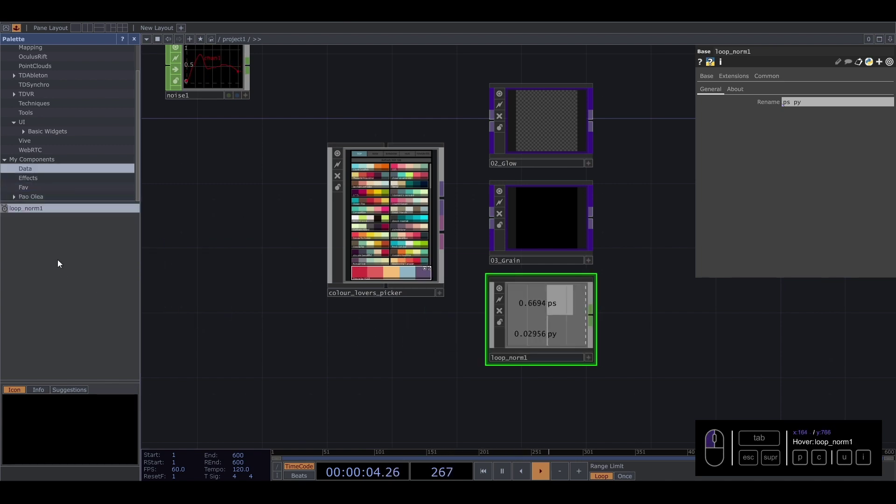
{"action": "left_click", "coordinate": [233, 188]}
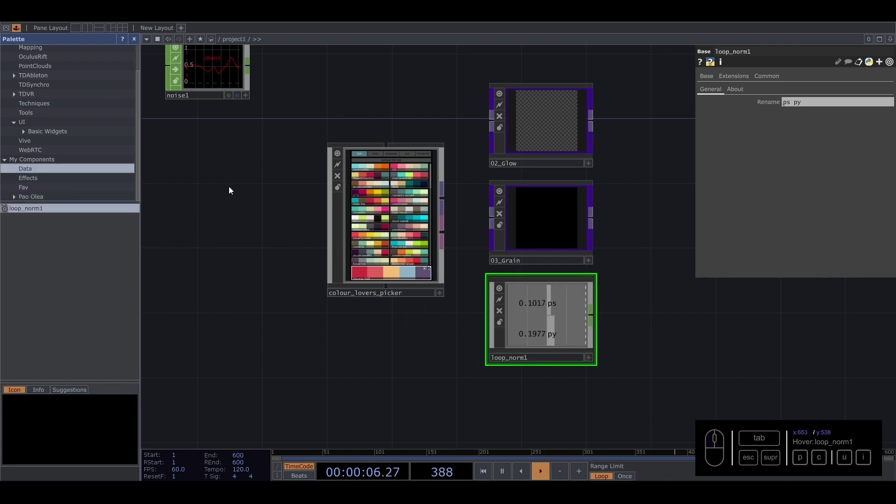
{"action": "left_click_drag", "start_coordinate": [310, 118], "coordinate": [526, 263]}
{"action": "key", "text": "Delete"}
Preview the Effects folder's components, test-drop one into the network and delete it again.
{"action": "right_click", "coordinate": [525, 260]}
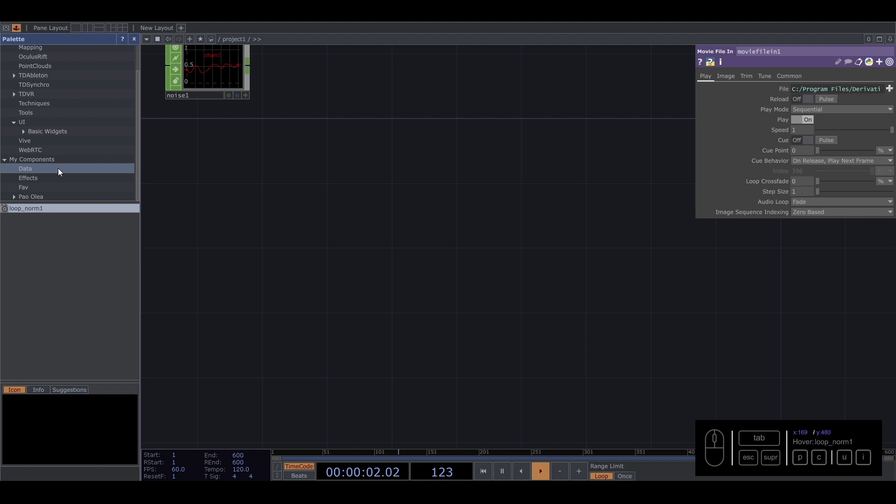
{"action": "left_click_drag", "start_coordinate": [38, 181], "coordinate": [36, 170]}
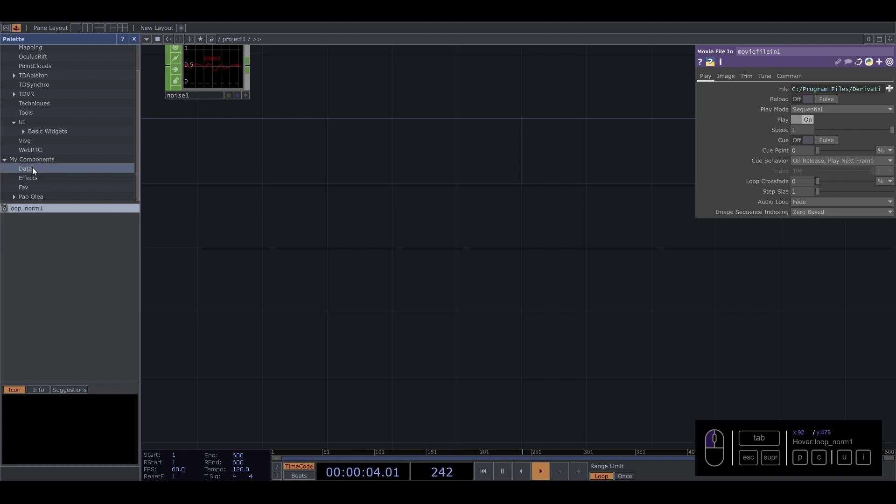
{"action": "left_click", "coordinate": [40, 211]}
{"action": "left_click_drag", "start_coordinate": [27, 178], "coordinate": [28, 211]}
{"action": "left_click", "coordinate": [31, 214]}
{"action": "left_click", "coordinate": [37, 222]}
{"action": "left_click_drag", "start_coordinate": [63, 230], "coordinate": [370, 308]}
{"action": "left_click", "coordinate": [370, 307]}
{"action": "left_click", "coordinate": [343, 227]}
{"action": "key", "text": "Delete"}
Clear the remaining test-dropped components from the network and bring the Tox folder back up.
{"action": "left_click_drag", "start_coordinate": [435, 176], "coordinate": [465, 222]}
{"action": "left_click", "coordinate": [465, 223]}
{"action": "left_click_drag", "start_coordinate": [444, 235], "coordinate": [417, 261]}
{"action": "left_click_drag", "start_coordinate": [417, 261], "coordinate": [404, 169]}
{"action": "key", "text": "Delete"}
{"action": "left_click", "coordinate": [404, 169]}
{"action": "key", "text": "Delete"}
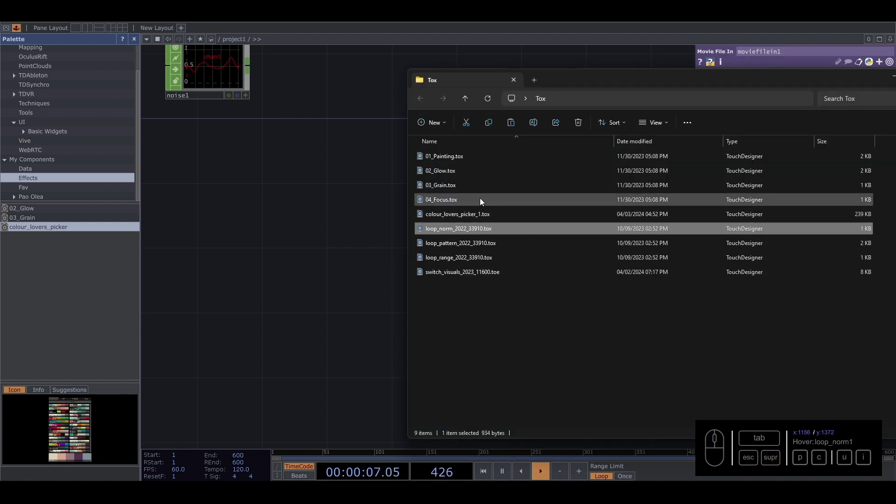
Close the Tox folder window and center the moviefilein1–displace1–geo1–out1 chain in view.
{"action": "left_click", "coordinate": [301, 204]}
{"action": "left_click", "coordinate": [300, 205]}
{"action": "left_click_drag", "start_coordinate": [316, 216], "coordinate": [393, 301]}
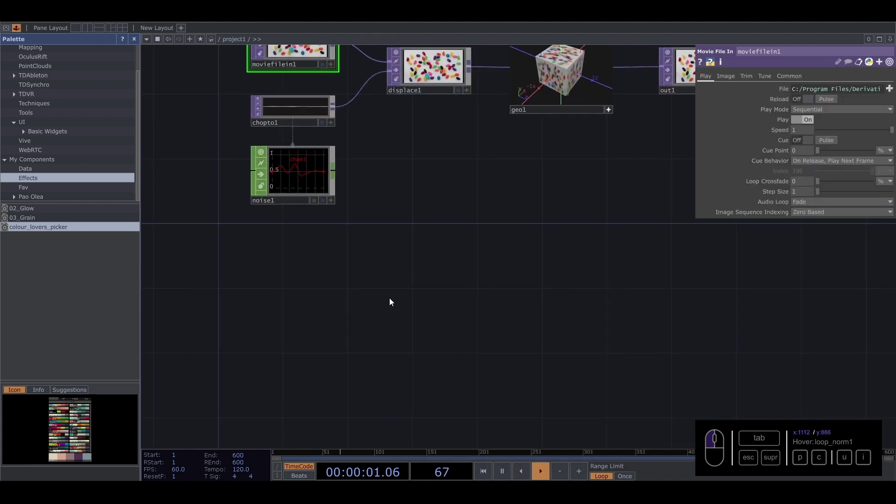
{"action": "left_click_drag", "start_coordinate": [490, 252], "coordinate": [433, 344]}
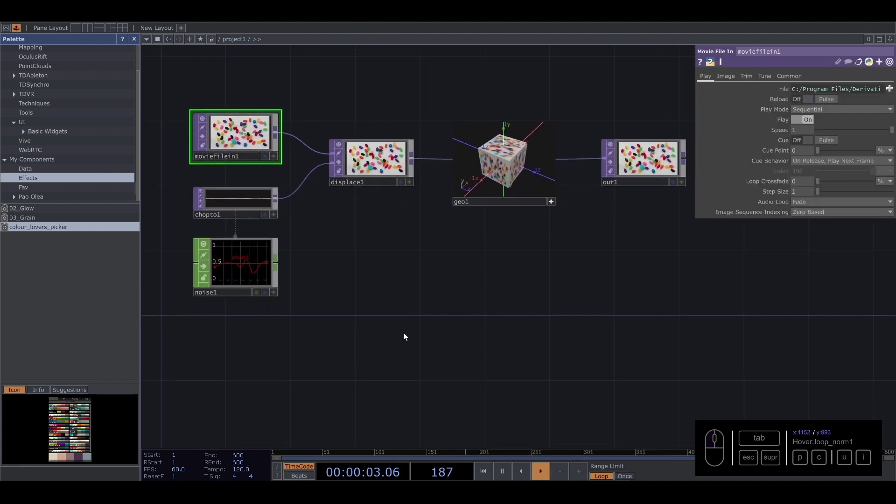